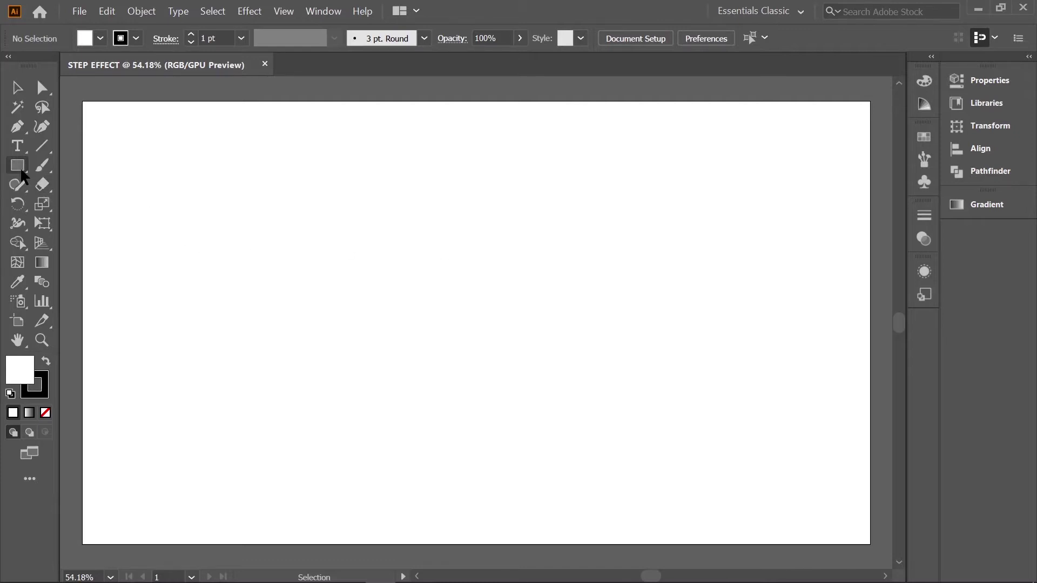
Create a 1920 x 1080 px black rectangle with no stroke, centred on the artboard
{"action": "left_click", "coordinate": [45, 174]}
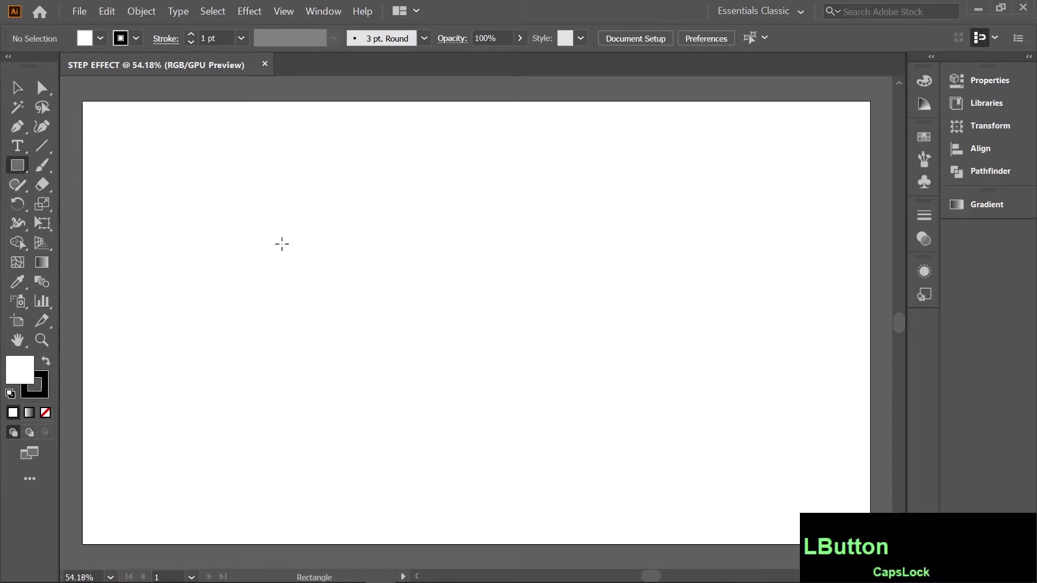
{"action": "type", "text": "9"}
{"action": "key", "text": "Tab"}
{"action": "type", "text": "10"}
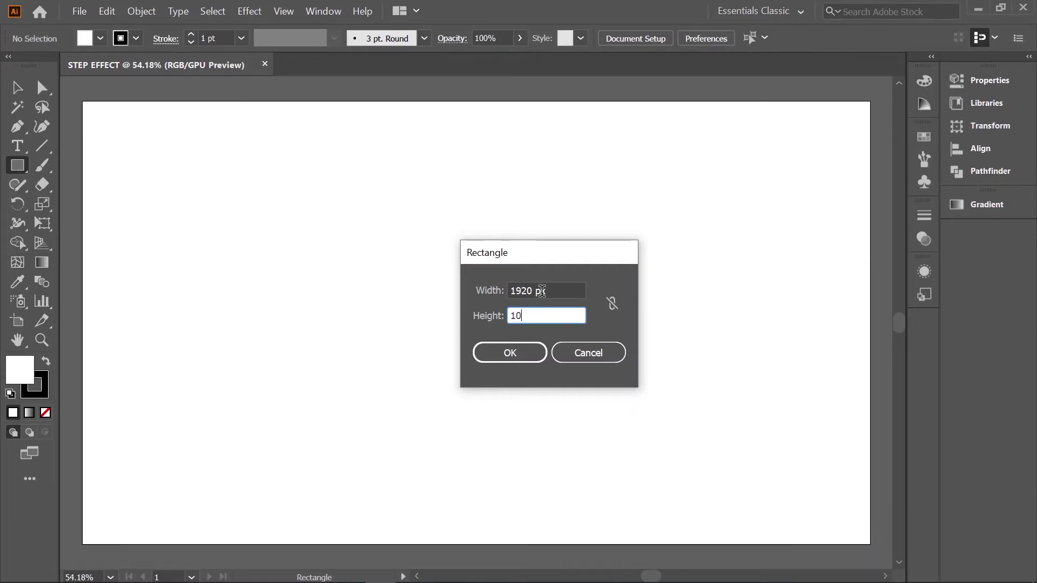
{"action": "type", "text": "8"}
{"action": "key", "text": "KP_Enter"}
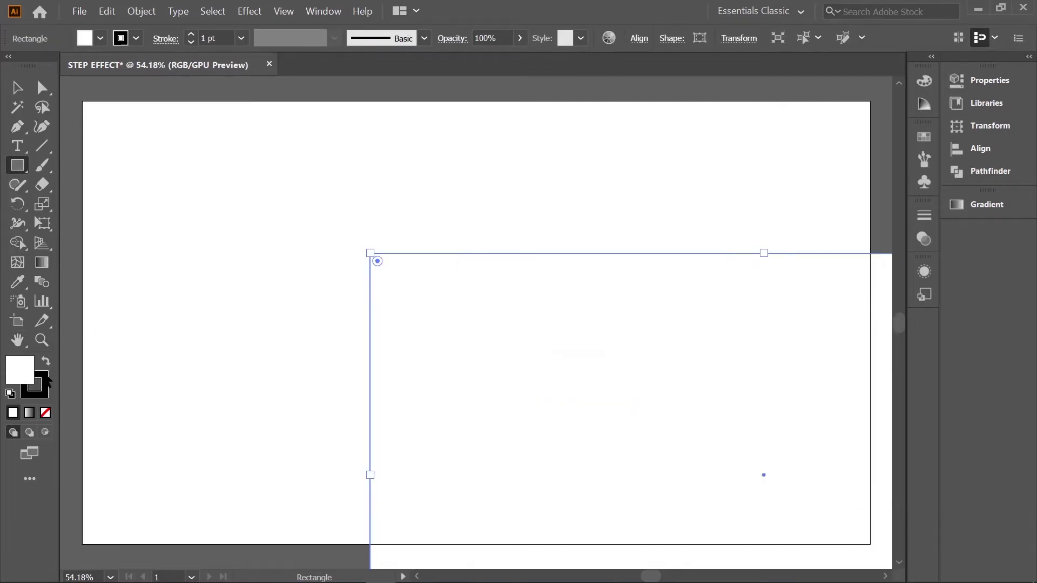
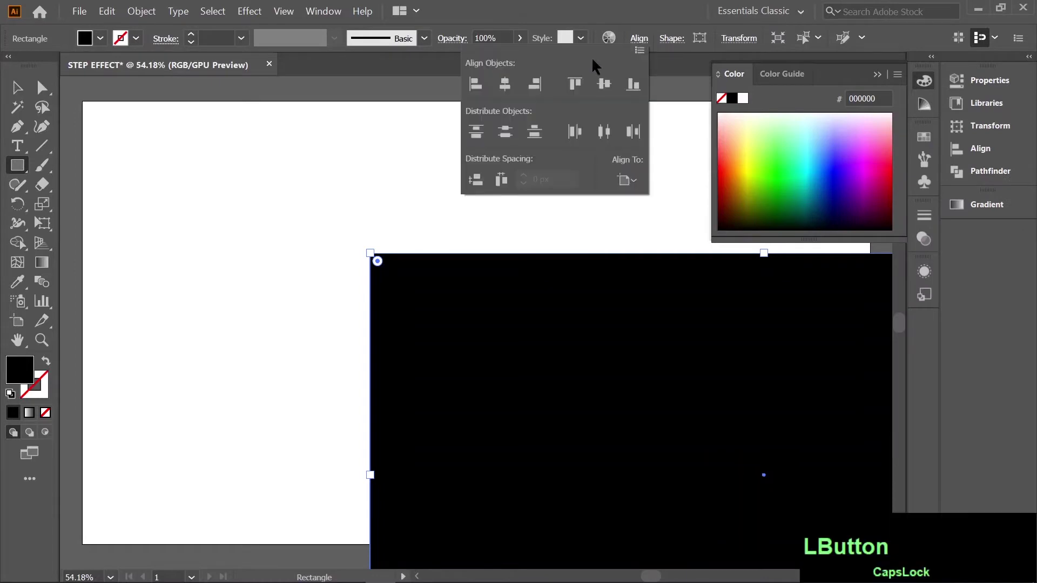
{"action": "left_click", "coordinate": [514, 91]}
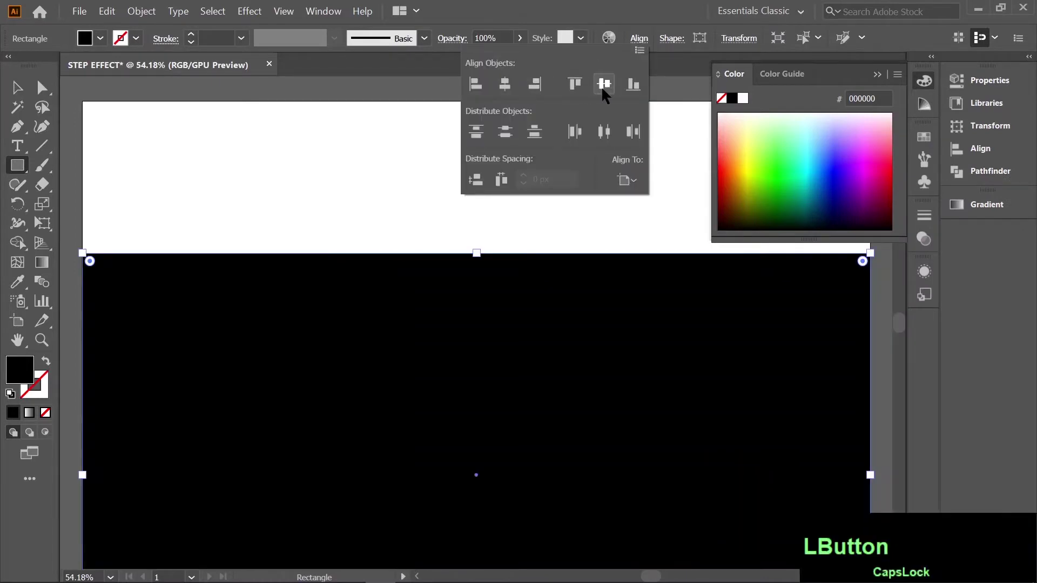
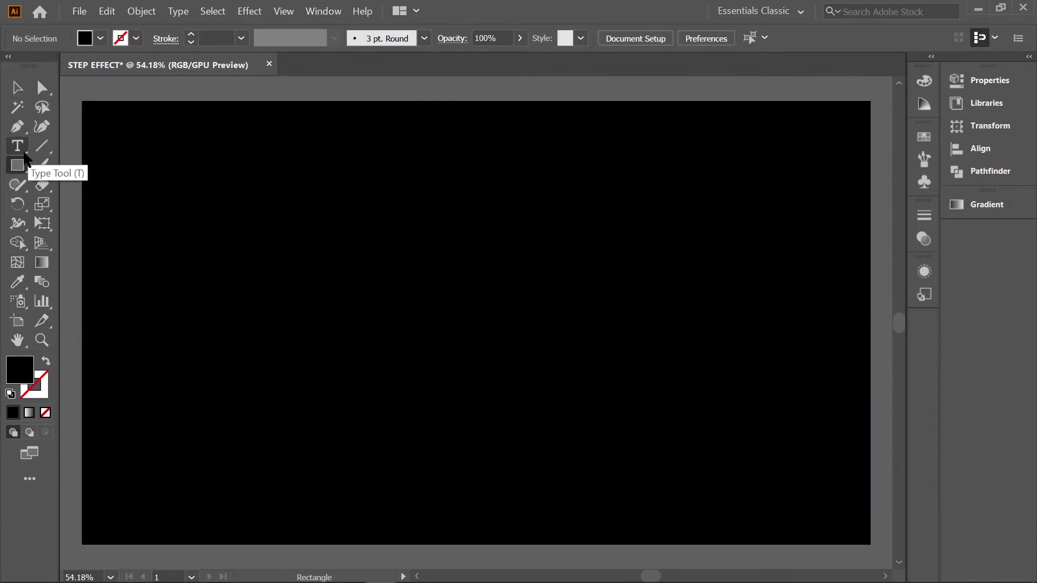
Add the word STEP in red Source Sans Pro Black, scaled large across the artboard
{"action": "left_click", "coordinate": [56, 170]}
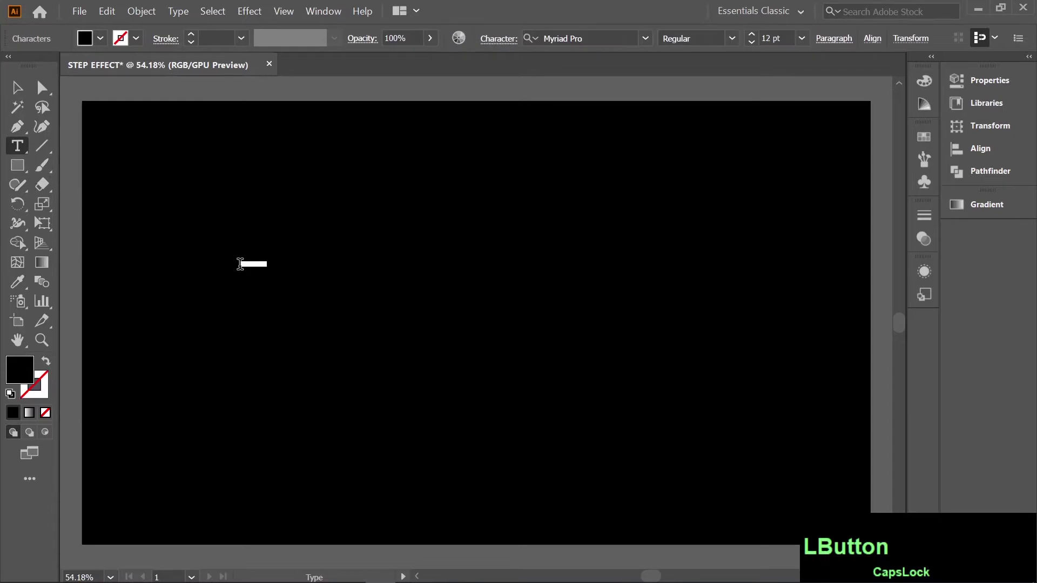
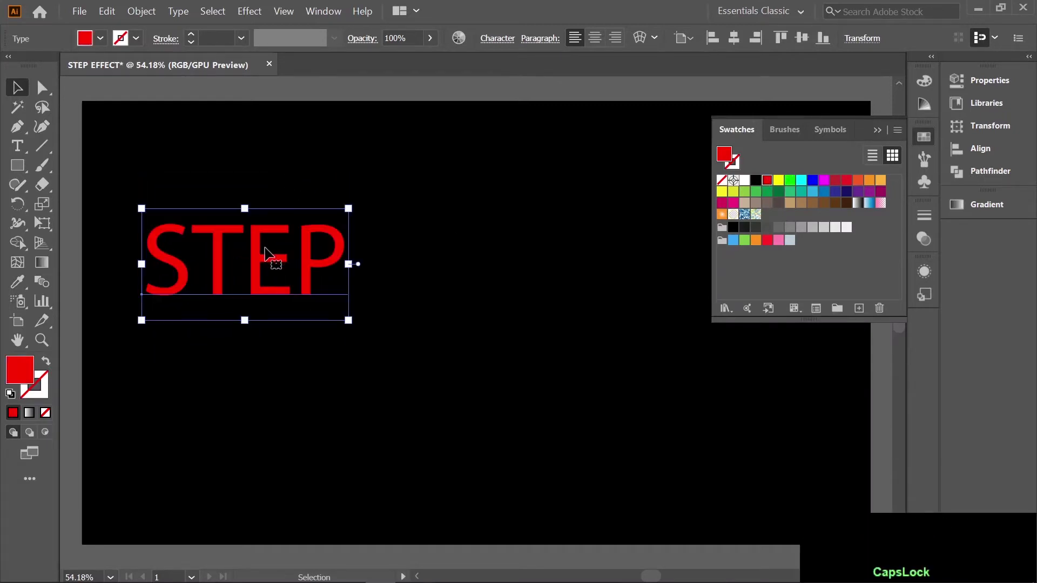
{"action": "left_click", "coordinate": [272, 252]}
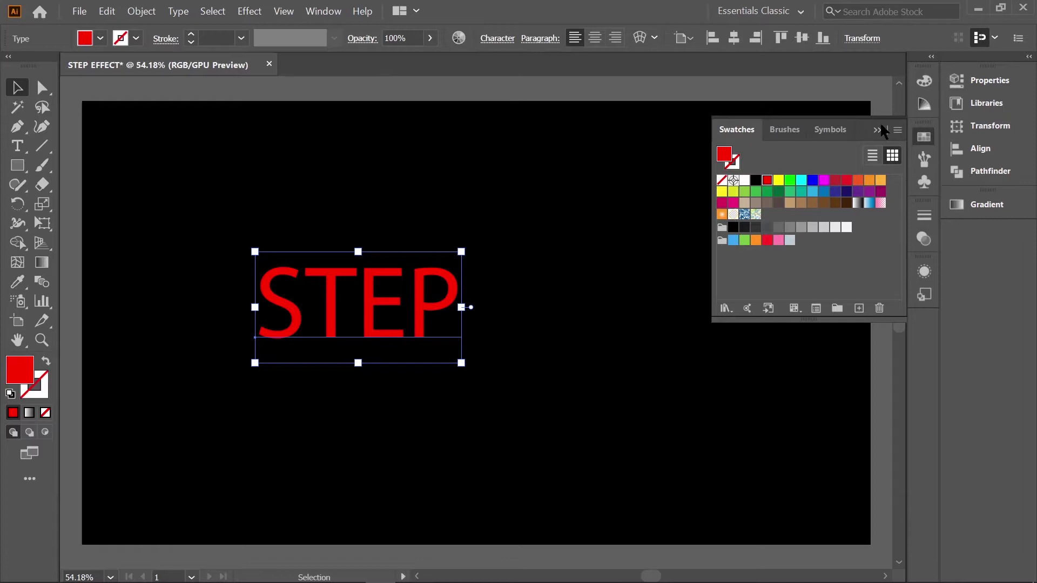
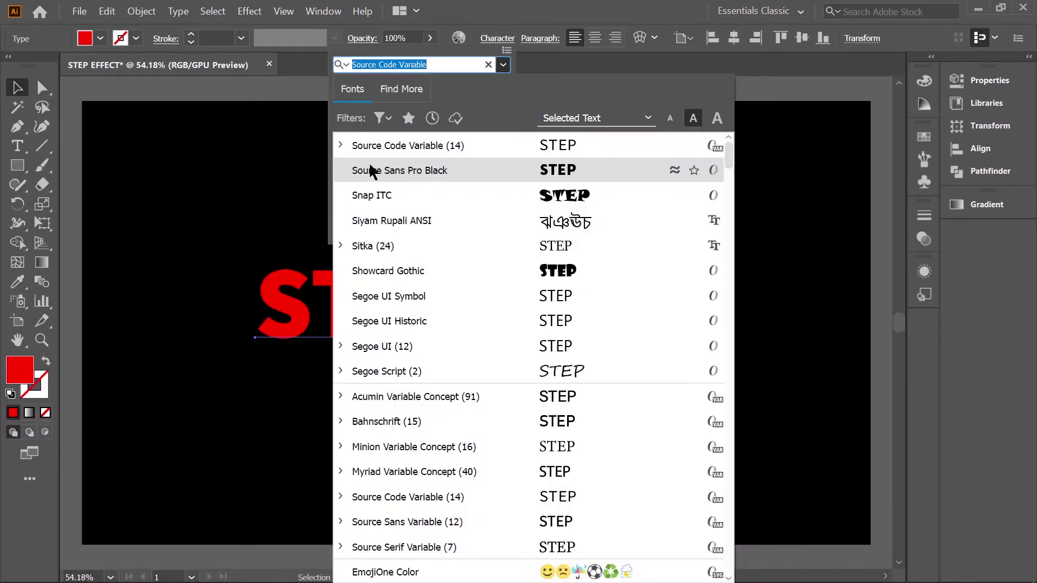
{"action": "key", "text": "shift+alt+Caps_Lock"}
{"action": "left_click", "coordinate": [550, 290]}
{"action": "right_click", "coordinate": [514, 246]}
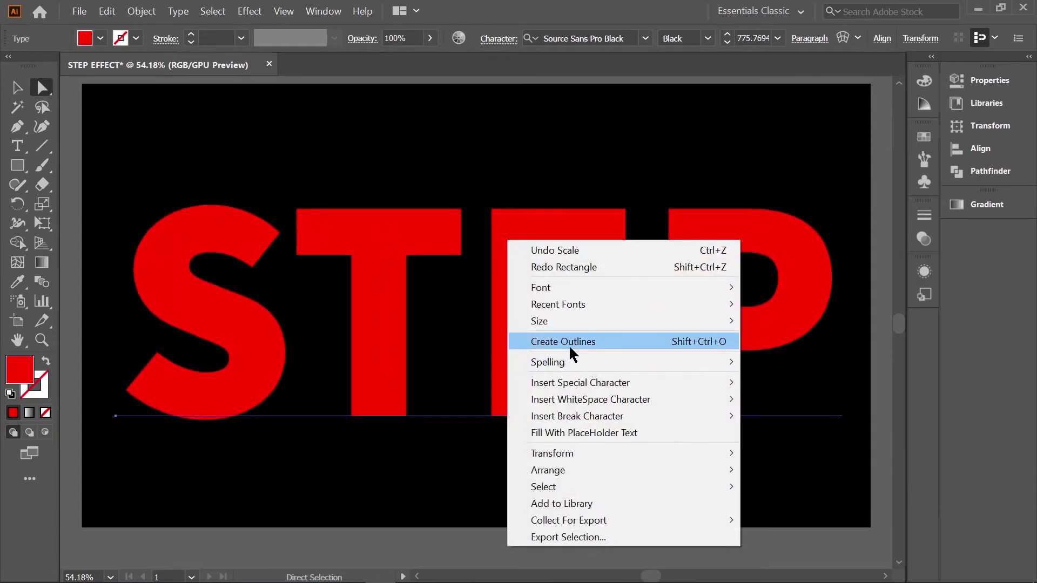
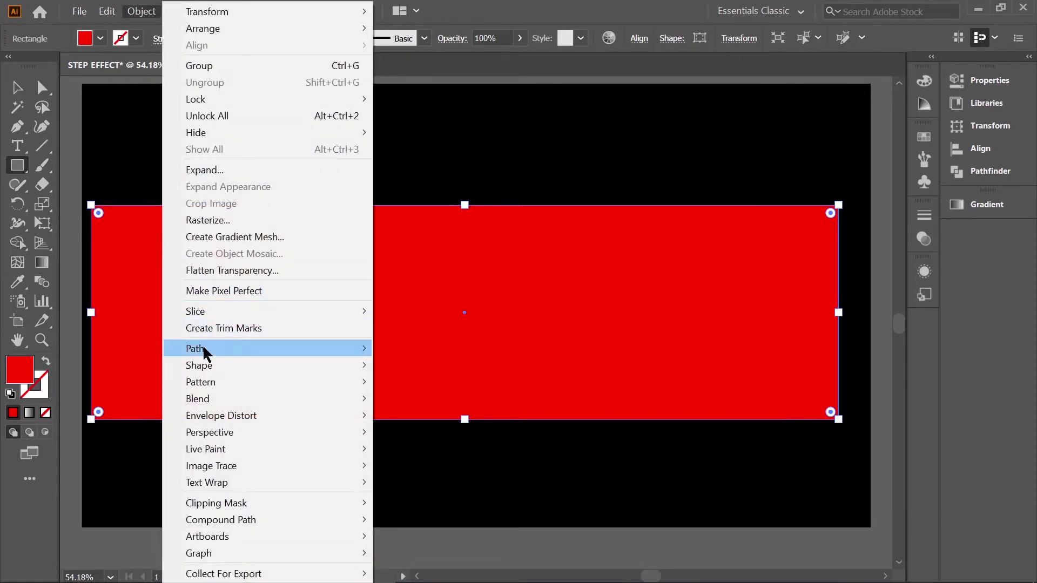
Split the red rectangle over STEP into horizontal strips via Object > Path > Split Into Grid
{"action": "left_click", "coordinate": [211, 350]}
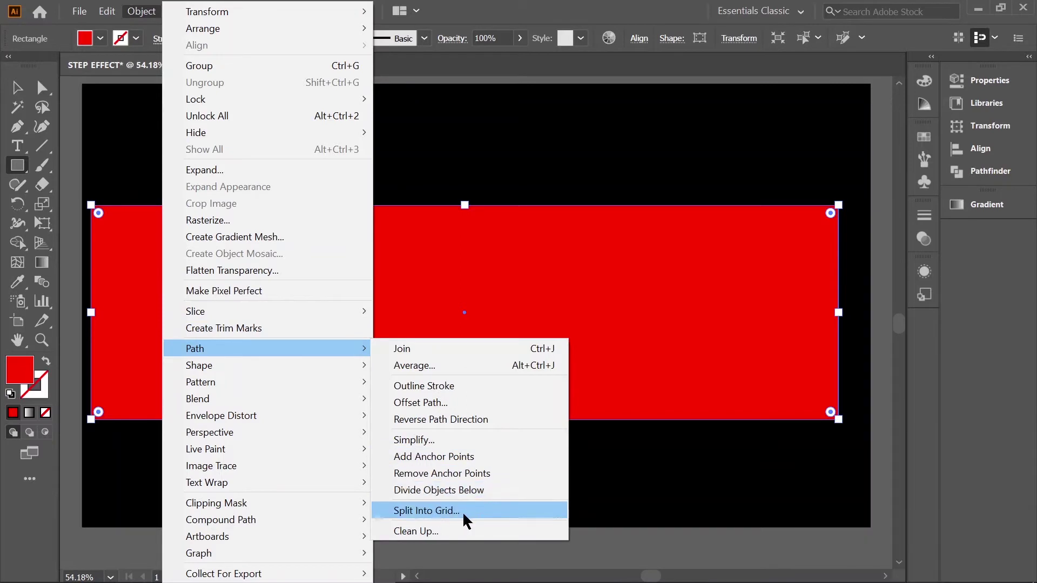
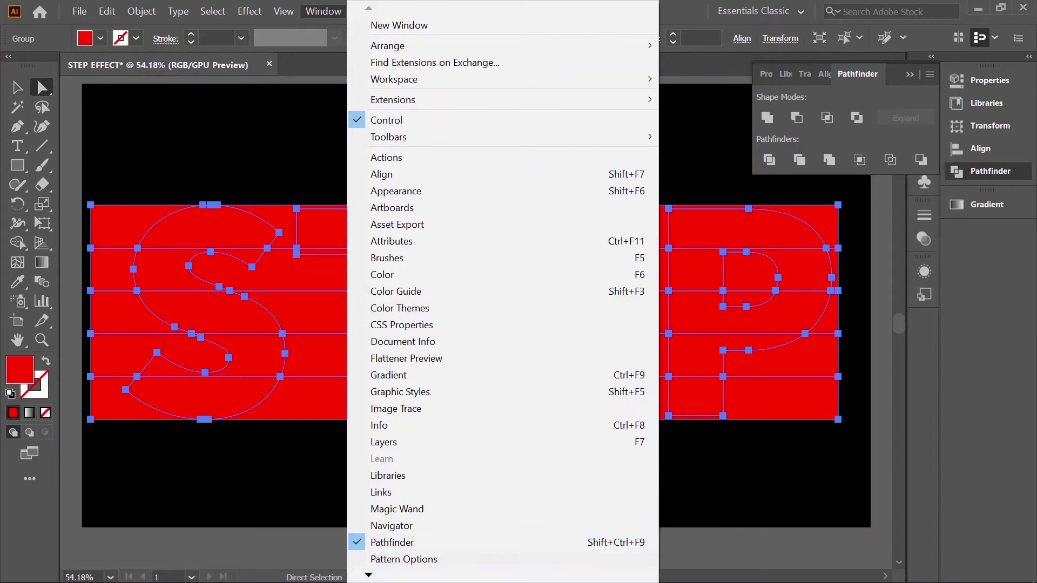
Divide the outlined word along the strip edges with Pathfinder and switch to Outline view
{"action": "left_click", "coordinate": [774, 503]}
{"action": "left_click", "coordinate": [200, 253]}
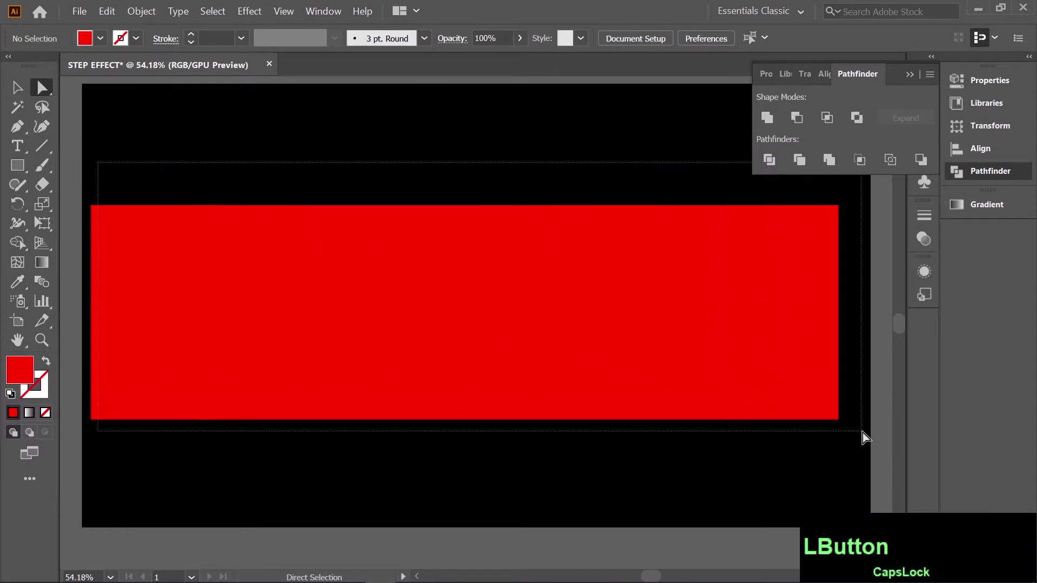
{"action": "left_click", "coordinate": [757, 467]}
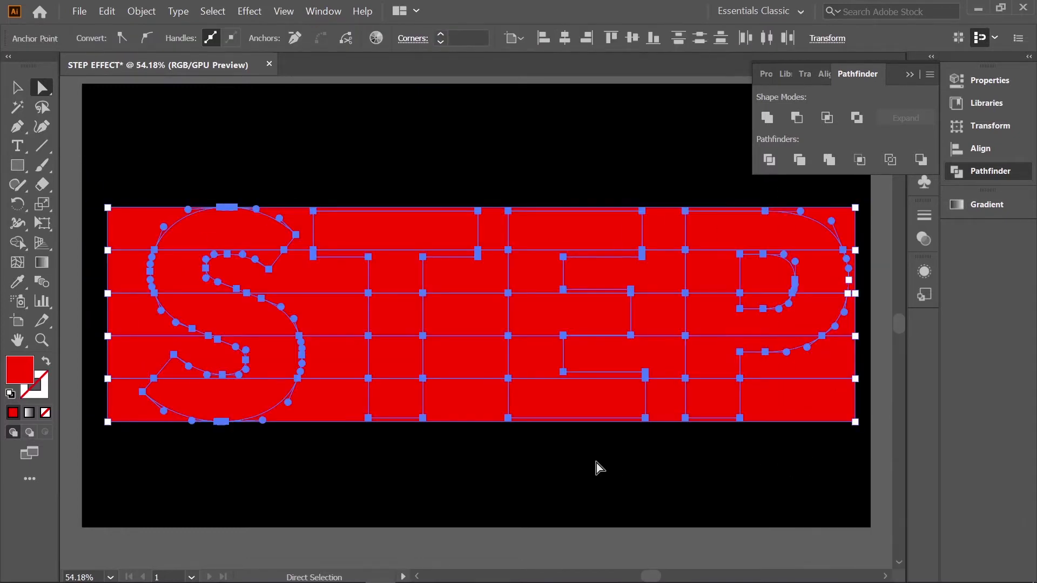
{"action": "key", "text": "ctrl+Caps_Lock"}
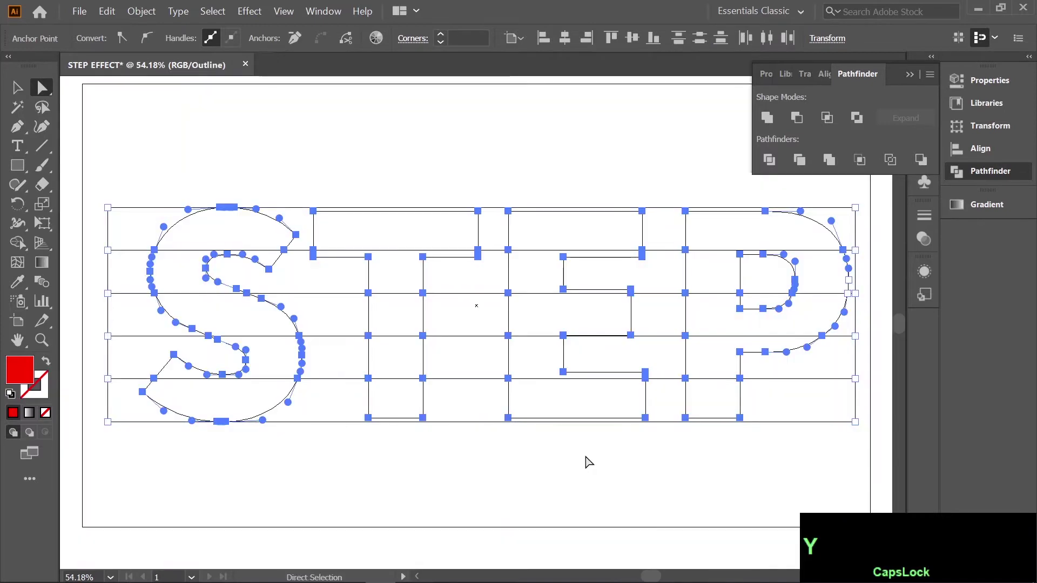
{"action": "left_click", "coordinate": [335, 469]}
Delete the leftover rectangle strip pieces around the S, T and E
{"action": "left_click", "coordinate": [337, 300]}
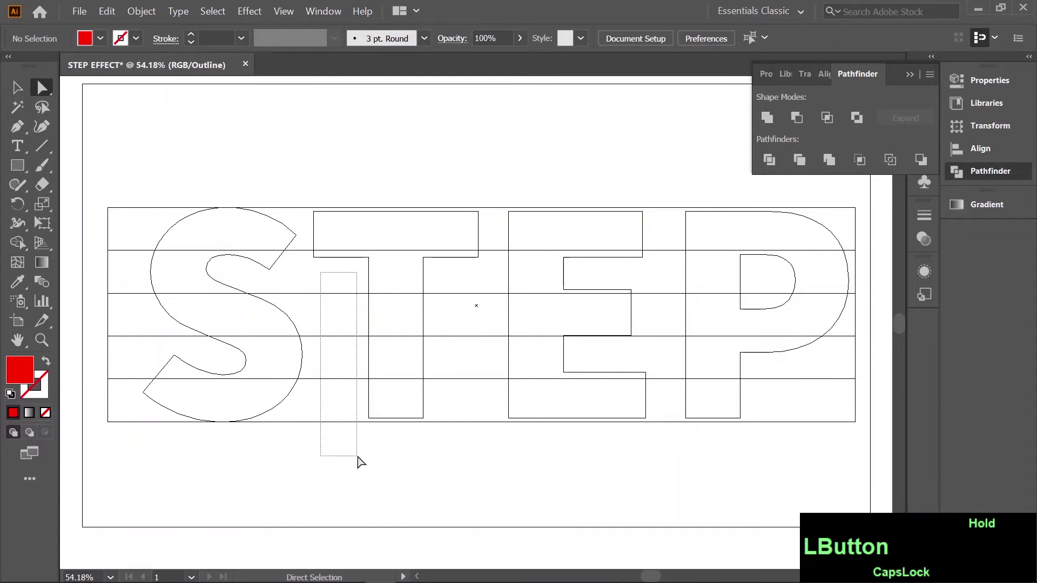
{"action": "left_click", "coordinate": [330, 451]}
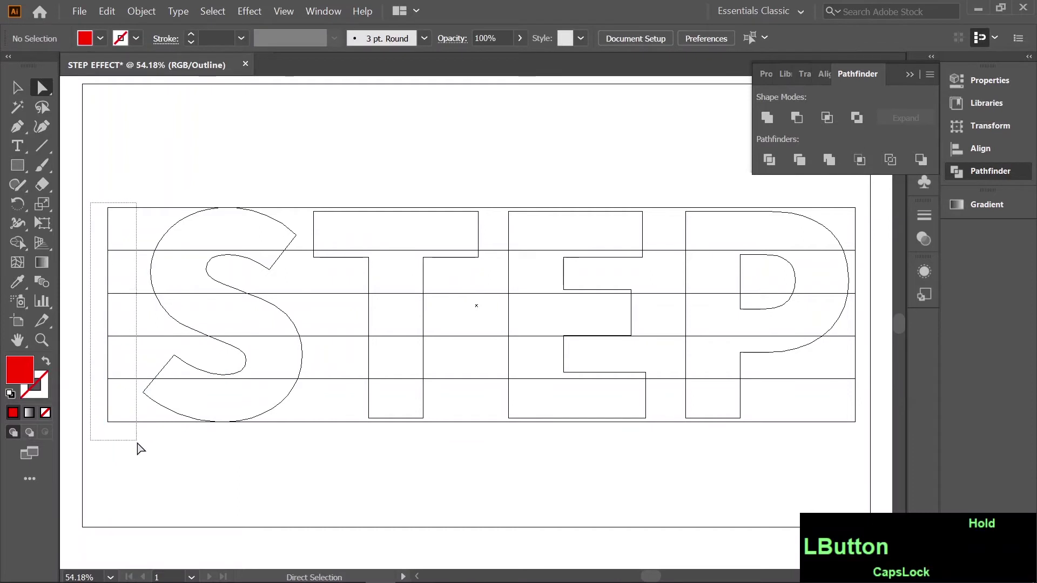
{"action": "key", "text": "Delete"}
{"action": "double_click", "coordinate": [154, 354]}
{"action": "key", "text": "Delete"}
{"action": "left_click", "coordinate": [323, 299]}
{"action": "key", "text": "Delete"}
{"action": "left_click", "coordinate": [348, 352]}
{"action": "key", "text": "Delete"}
Delete the remaining background pieces around the P and return to Preview view
{"action": "left_click", "coordinate": [299, 259]}
{"action": "key", "text": "Delete"}
{"action": "double_click", "coordinate": [871, 367]}
{"action": "key", "text": "Delete"}
{"action": "key", "text": "Delete"}
{"action": "double_click", "coordinate": [777, 302]}
{"action": "key", "text": "Delete"}
{"action": "key", "text": "Delete"}
{"action": "key", "text": "ctrl+Caps_Lock"}
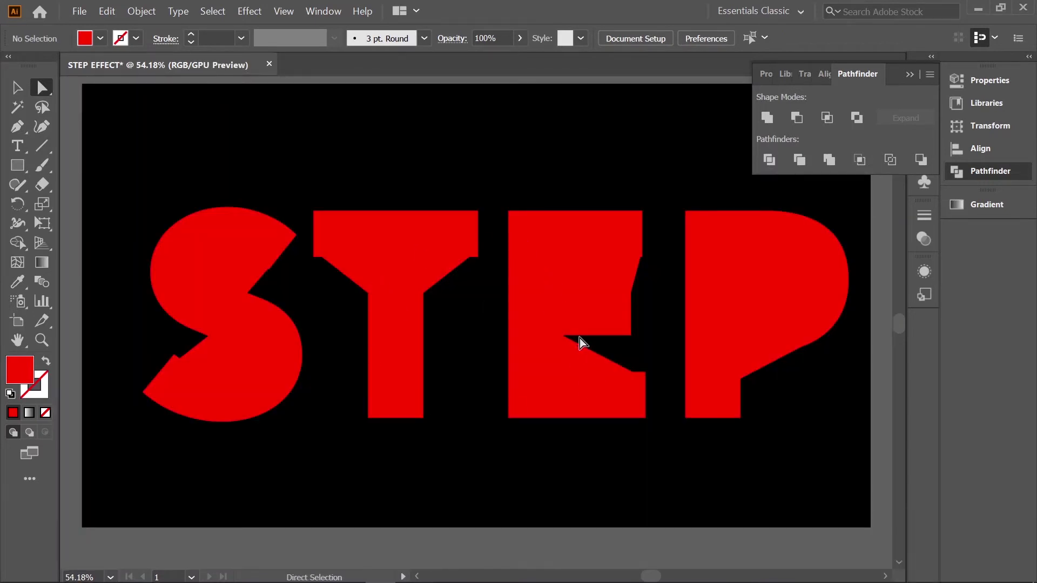
Remove the stray cut fragments inside the S, T and E with the Direct Selection tool
{"action": "left_click", "coordinate": [250, 272]}
{"action": "left_click", "coordinate": [275, 311]}
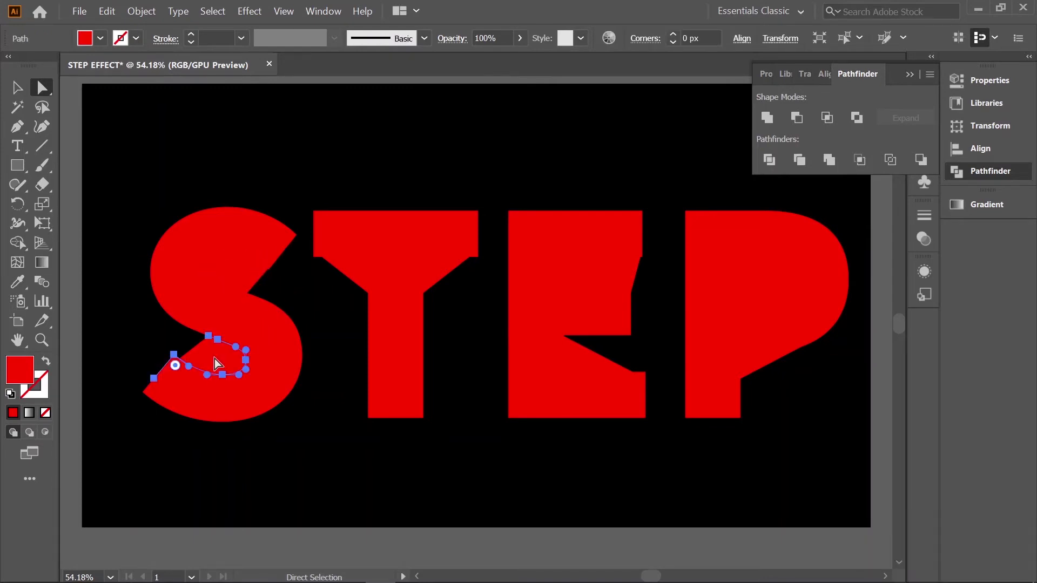
{"action": "key", "text": "Delete"}
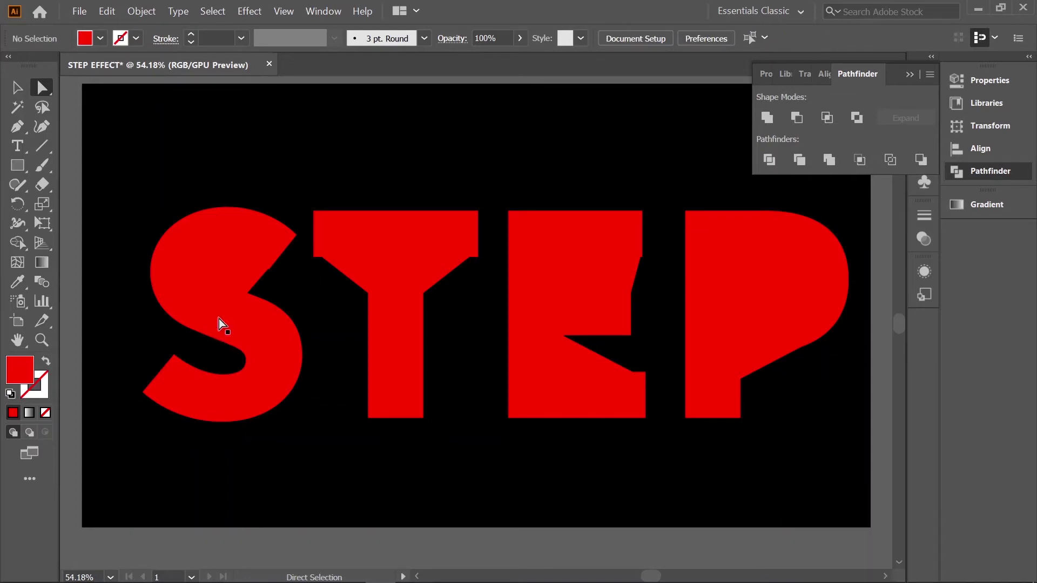
{"action": "left_click", "coordinate": [245, 273]}
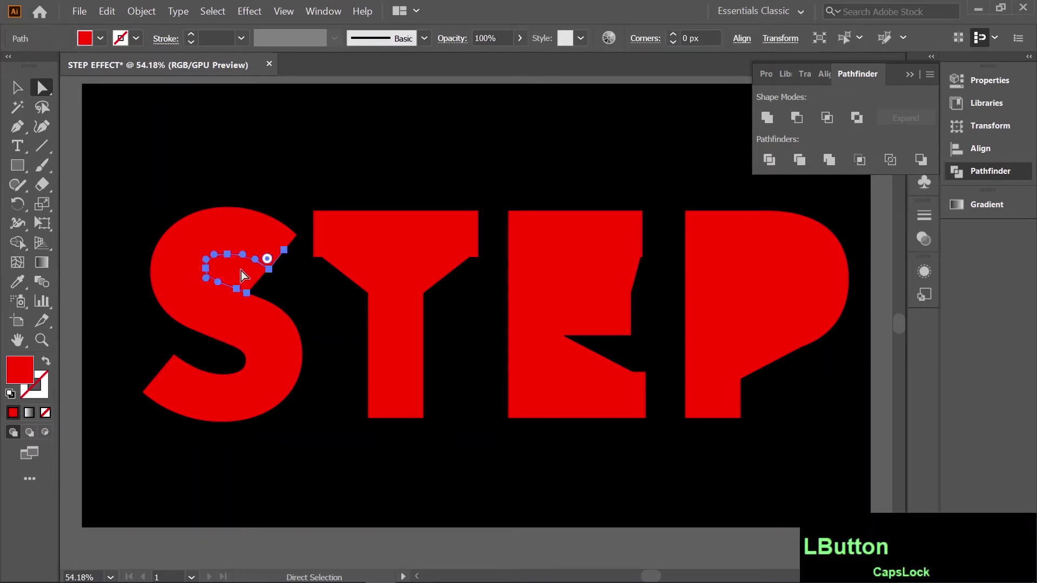
{"action": "key", "text": "Delete"}
{"action": "left_click", "coordinate": [372, 273]}
{"action": "left_click", "coordinate": [349, 287]}
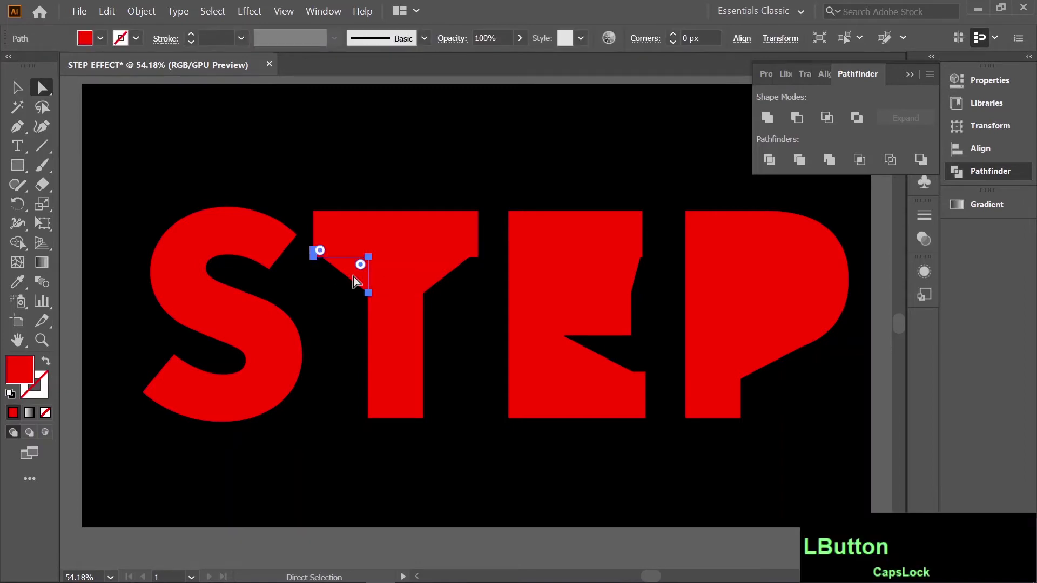
{"action": "key", "text": "Delete"}
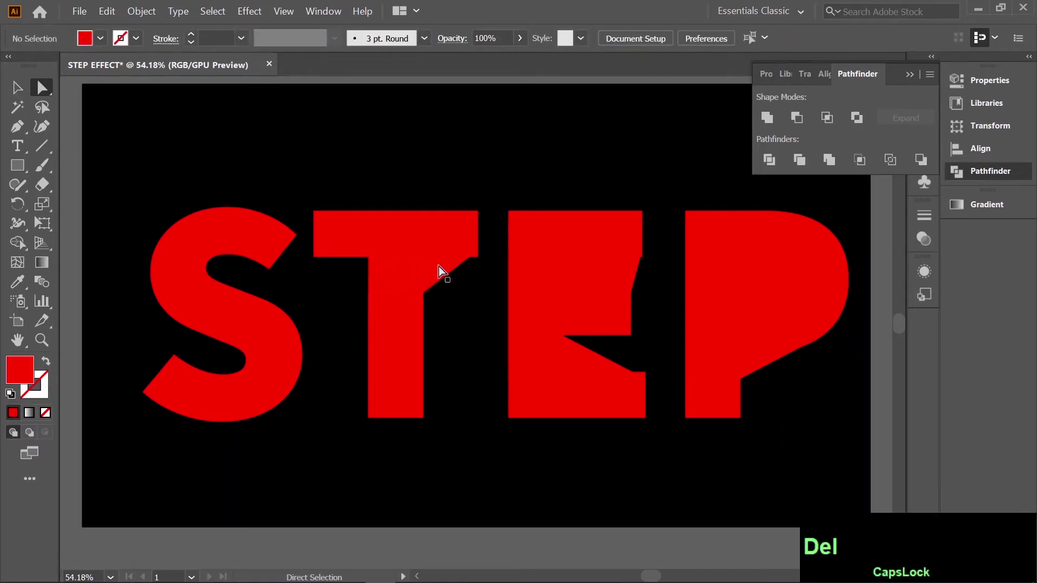
{"action": "left_click", "coordinate": [442, 269]}
{"action": "key", "text": "Delete"}
{"action": "key", "text": "Delete"}
{"action": "left_click", "coordinate": [615, 273]}
{"action": "key", "text": "Delete"}
Remove the stray fragments inside the P, then select the whole sliced word STEP
{"action": "key", "text": "ctrl+Caps_Lock"}
{"action": "key", "text": "ctrl+z"}
{"action": "left_click", "coordinate": [813, 405]}
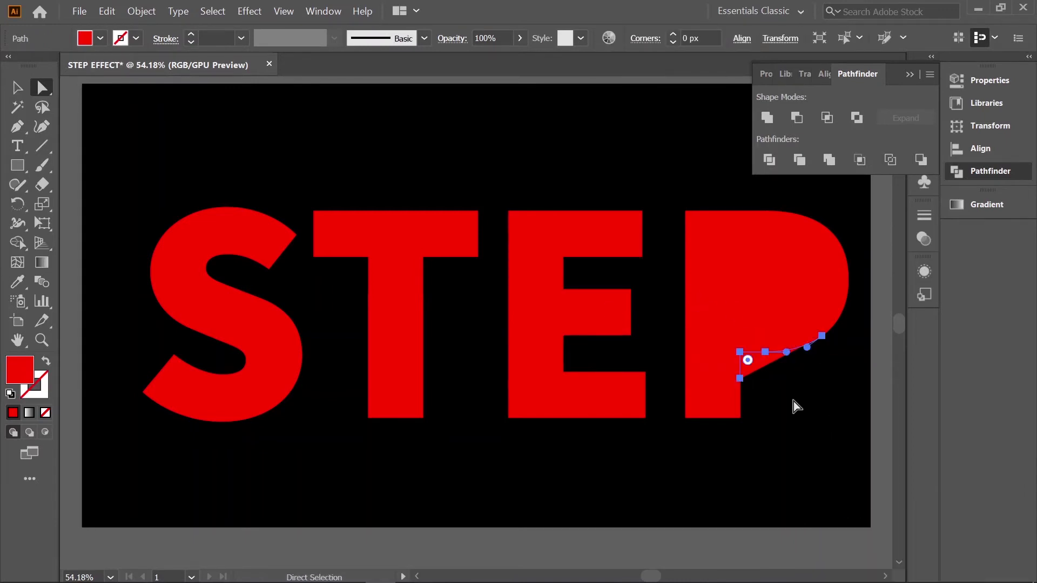
{"action": "key", "text": "Delete"}
{"action": "left_click", "coordinate": [769, 285]}
{"action": "key", "text": "Delete"}
{"action": "left_click", "coordinate": [769, 301]}
{"action": "key", "text": "Delete"}
{"action": "left_click", "coordinate": [496, 198]}
{"action": "left_click", "coordinate": [384, 240]}
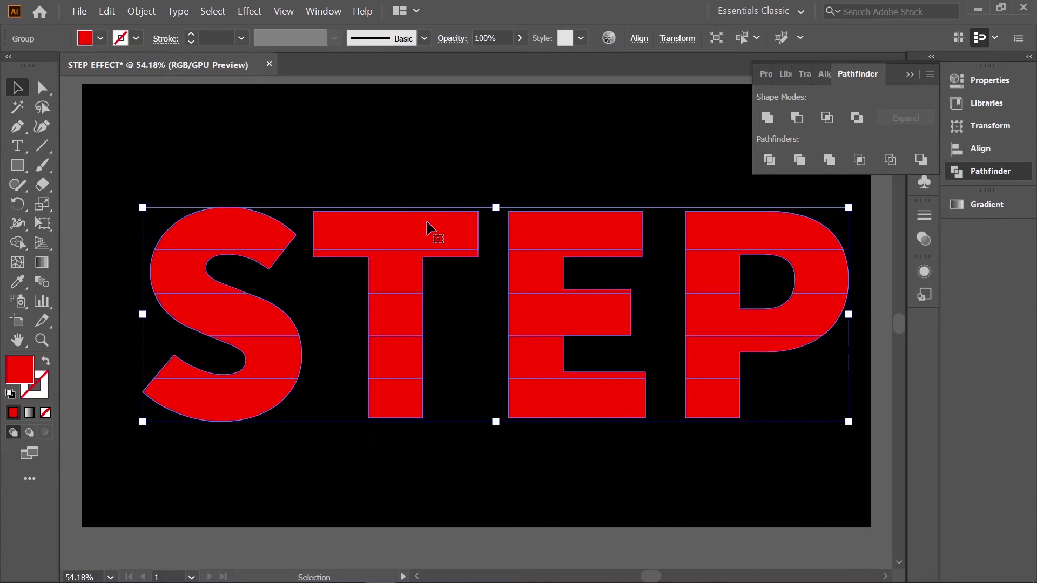
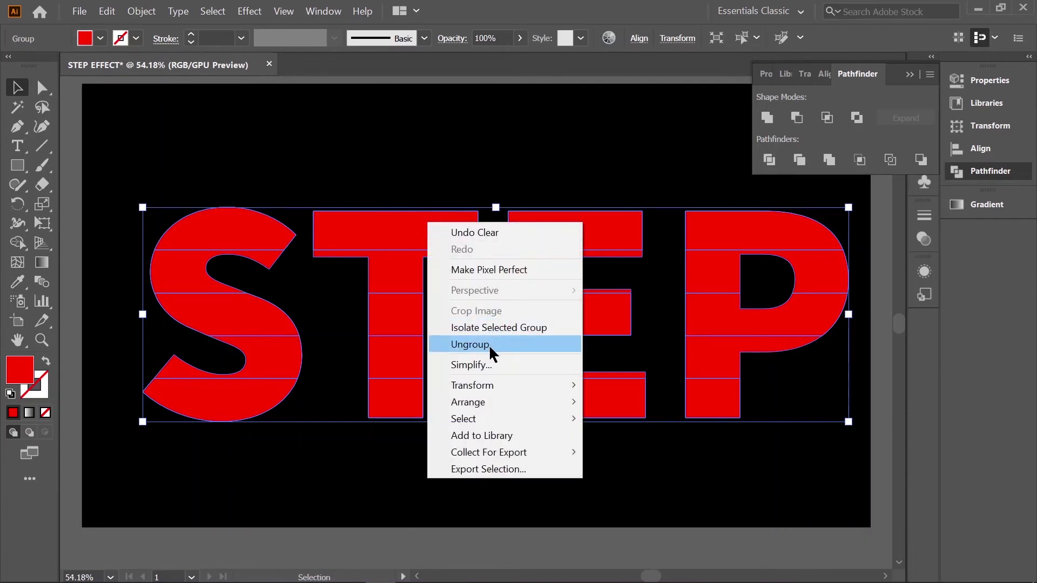
Ungroup the sliced word so each letter slice is separate, and pick a single T slice
{"action": "left_click", "coordinate": [500, 352]}
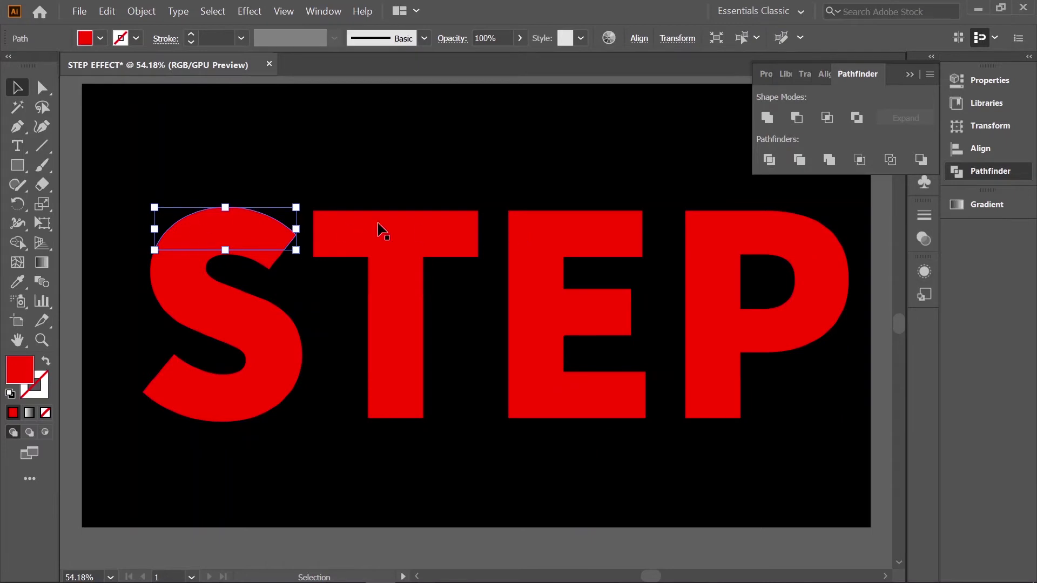
{"action": "left_click", "coordinate": [375, 227]}
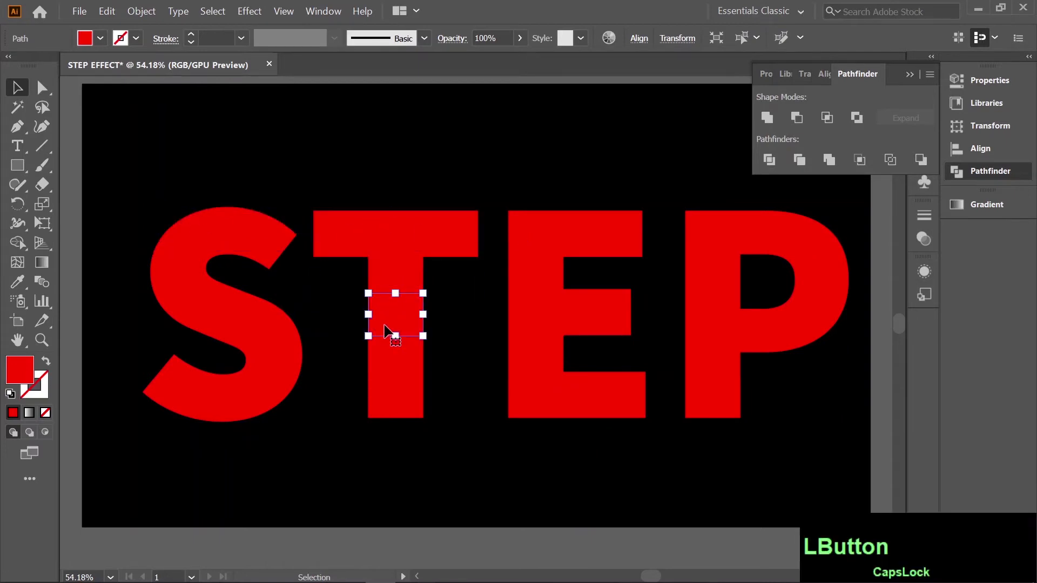
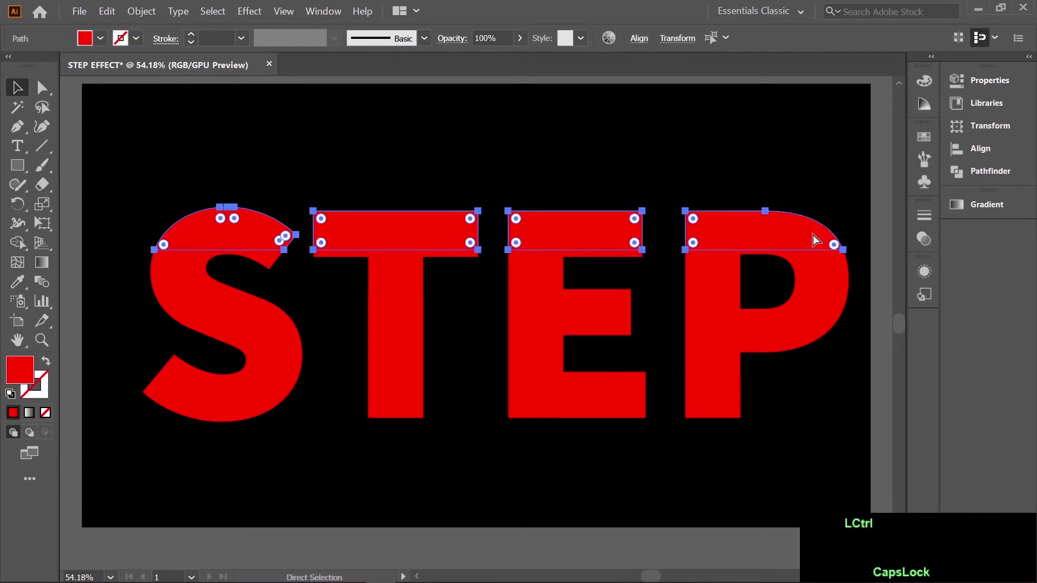
Group the top row of slices with Ctrl+G, then select and group the second row
{"action": "key", "text": "ctrl+g"}
{"action": "left_click", "coordinate": [136, 264]}
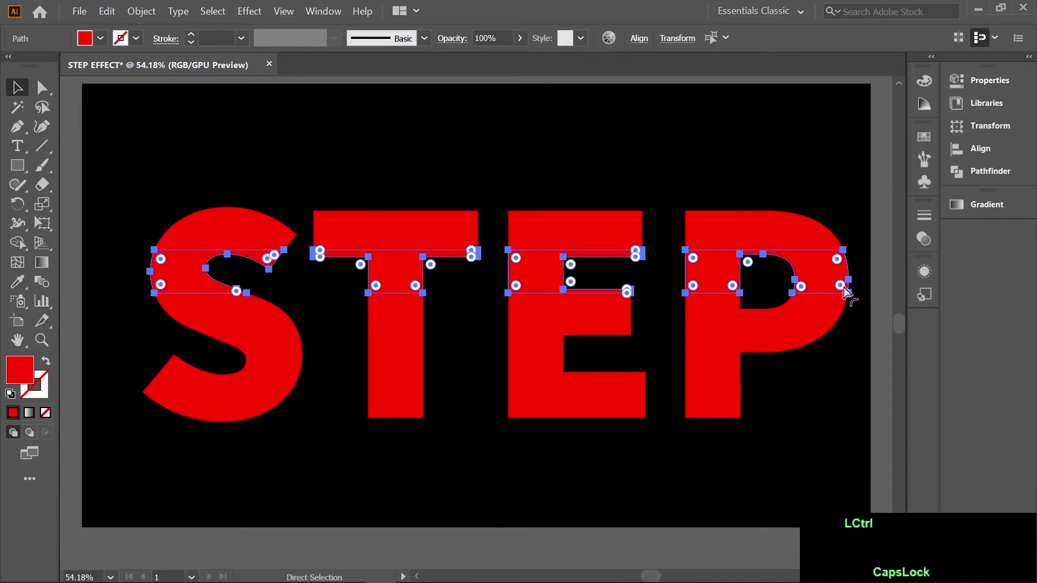
{"action": "key", "text": "g"}
{"action": "left_click", "coordinate": [131, 318]}
{"action": "left_click", "coordinate": [185, 320]}
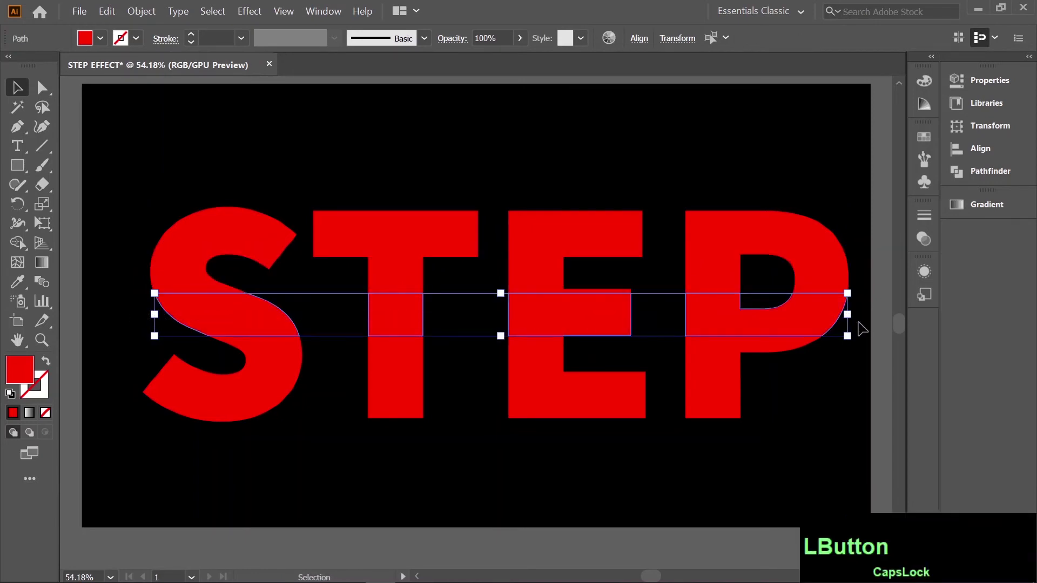
{"action": "left_click", "coordinate": [228, 359]}
{"action": "key", "text": "ctrl+g"}
Group the bottom and fourth rows of slices, then select all the row groups together
{"action": "left_click", "coordinate": [140, 412]}
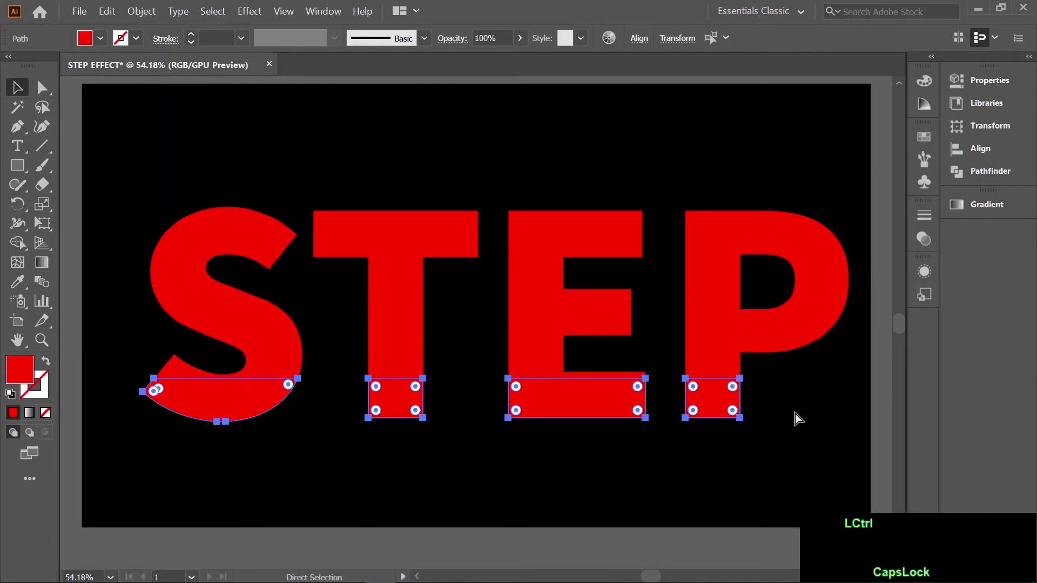
{"action": "key", "text": "g"}
{"action": "left_click", "coordinate": [348, 160]}
{"action": "left_click", "coordinate": [253, 225]}
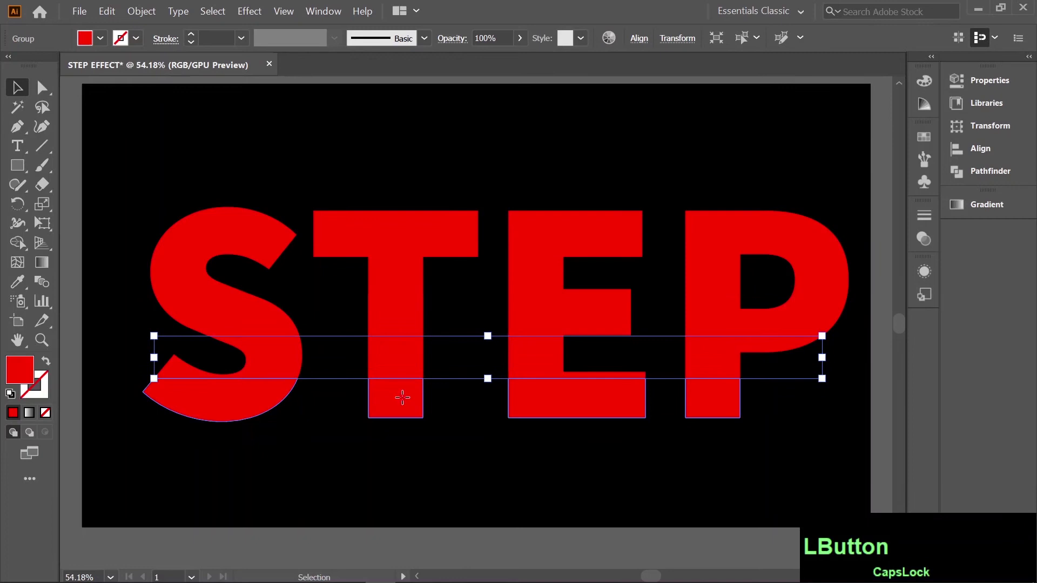
{"action": "left_click", "coordinate": [189, 280]}
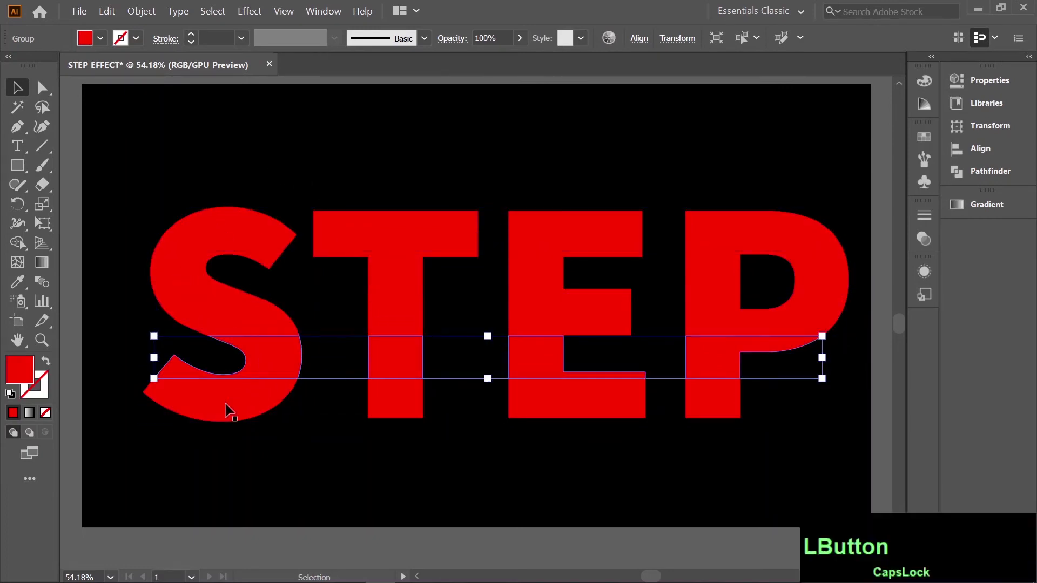
{"action": "left_click", "coordinate": [233, 409]}
{"action": "left_click", "coordinate": [234, 231]}
{"action": "left_click", "coordinate": [225, 305]}
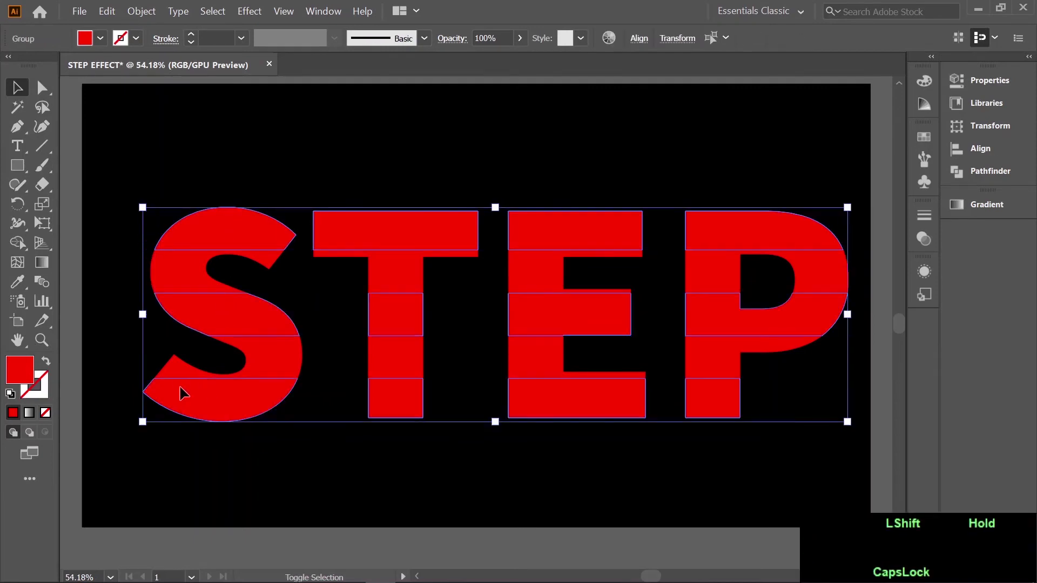
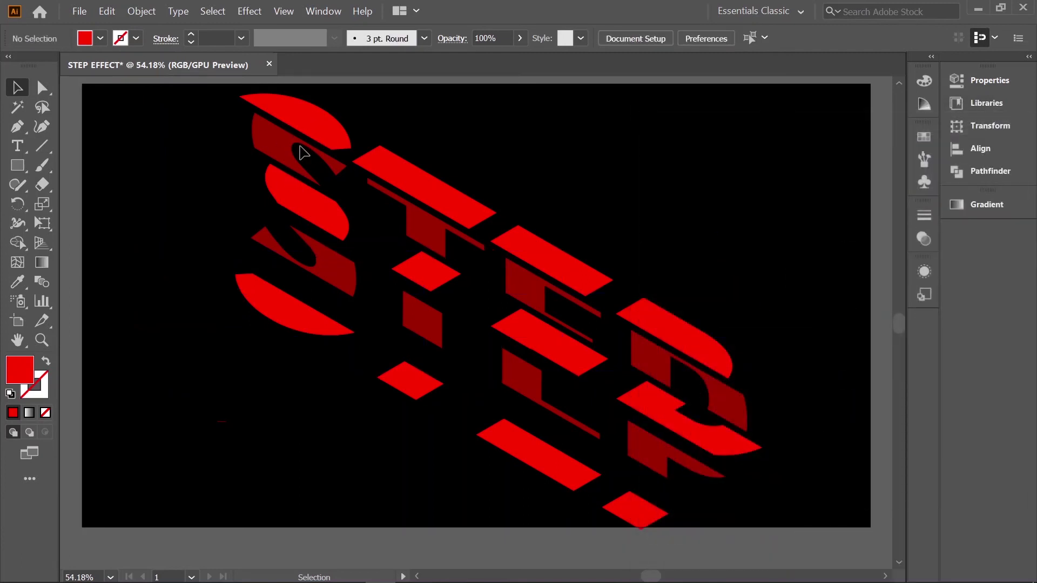
{"action": "key", "text": "alt+Caps_Lock"}
{"action": "left_click", "coordinate": [271, 121]}
{"action": "key", "text": "space"}
{"action": "left_click", "coordinate": [316, 299]}
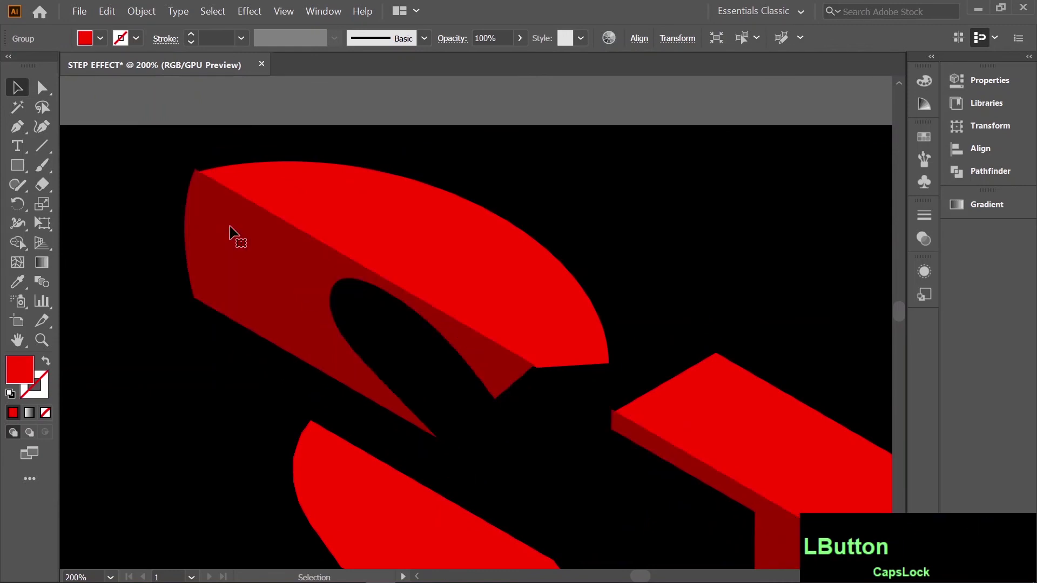
{"action": "left_click", "coordinate": [587, 531]}
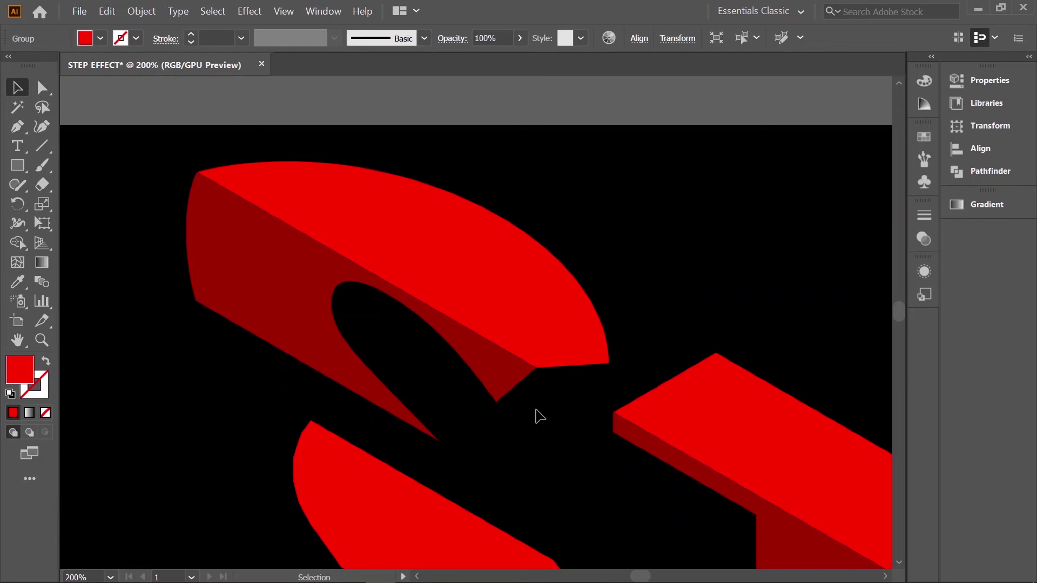
{"action": "key", "text": "ctrl+Caps_Lock"}
{"action": "key", "text": "ctrl+k"}
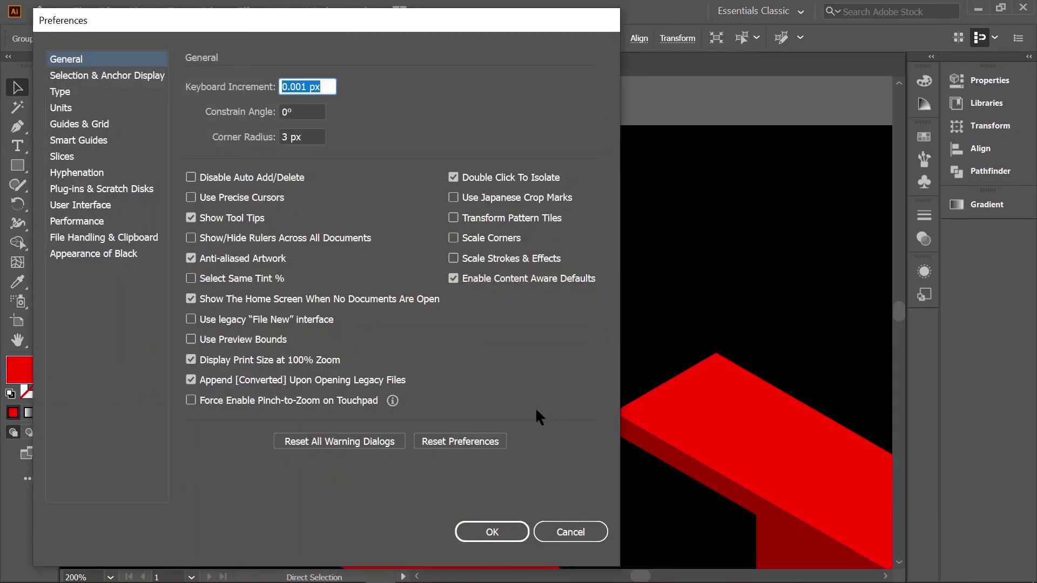
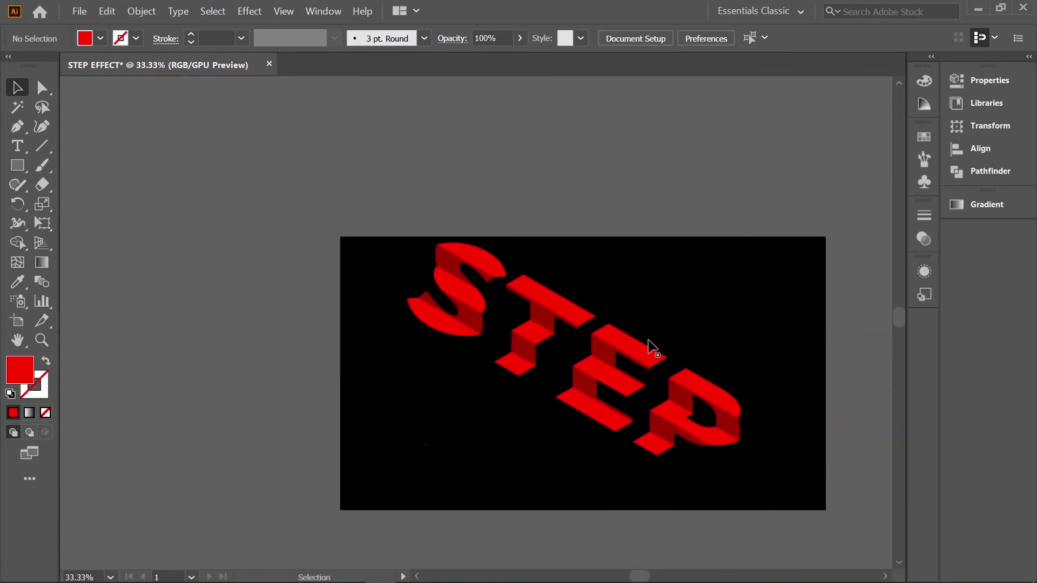
{"action": "key", "text": "alt+Caps_Lock"}
{"action": "scroll", "scroll_direction": "up", "scroll_amount": 3}
{"action": "left_click", "coordinate": [720, 287]}
{"action": "key", "text": "space"}
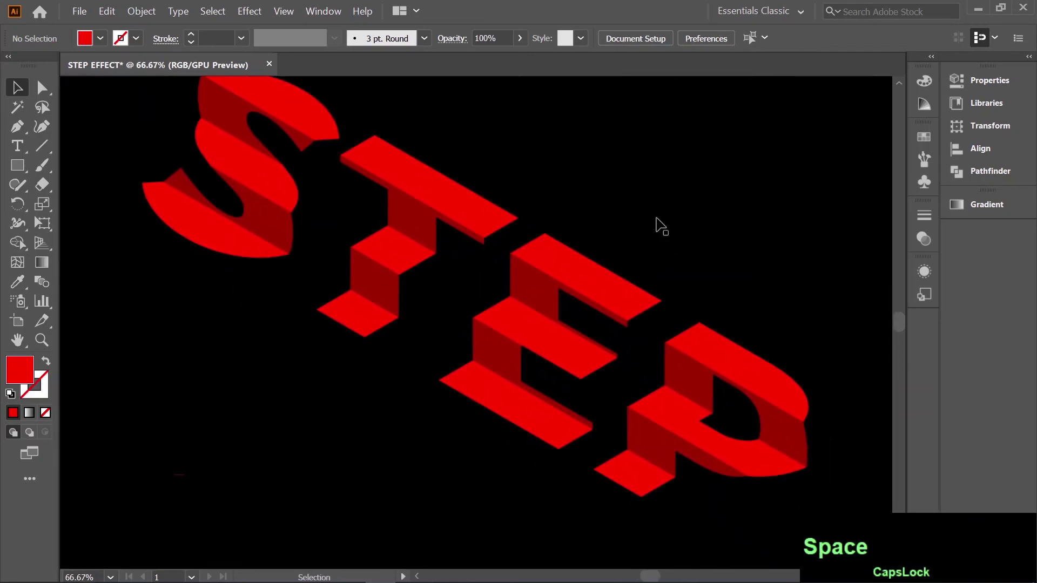